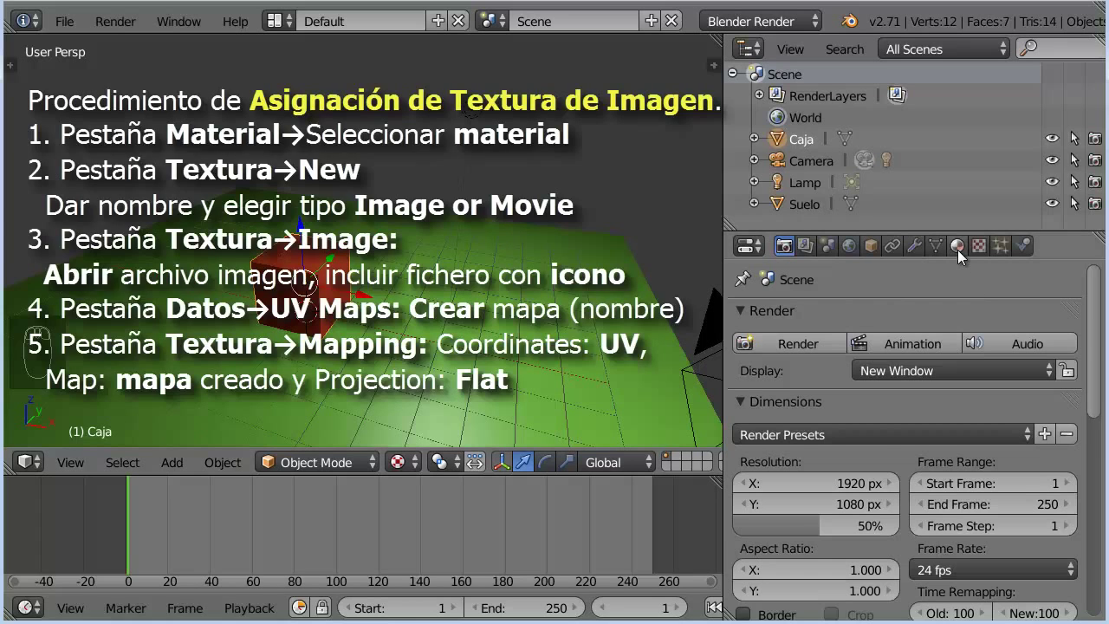
# Create texture TexBultos on MatCaja and set its type to Image or Movie
pyautogui.moveTo(963, 252); pyautogui.dragTo(983, 251)
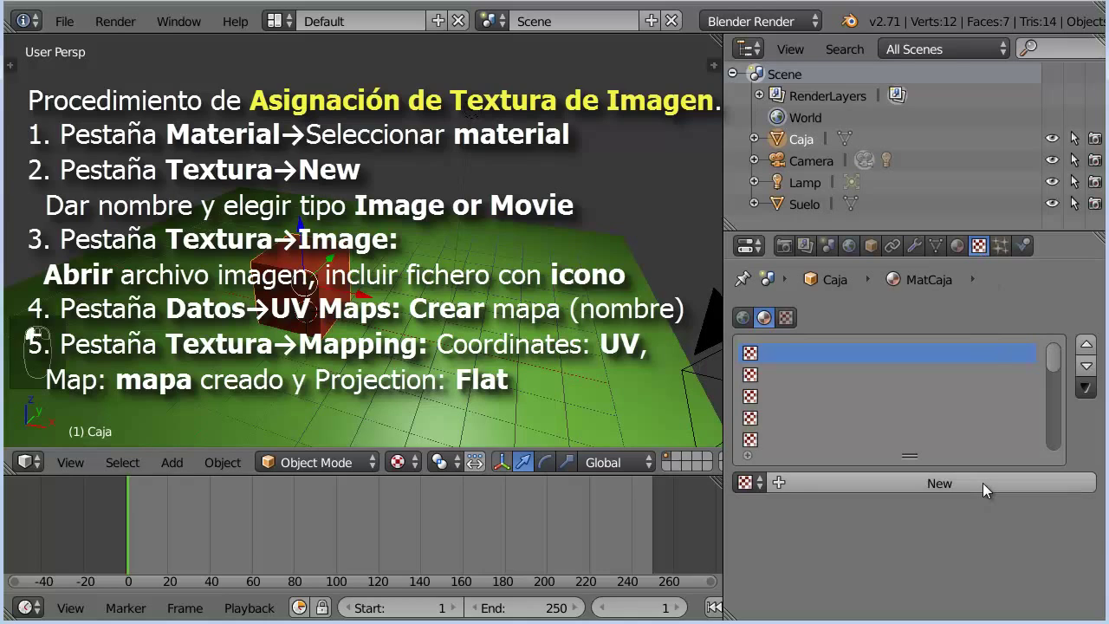
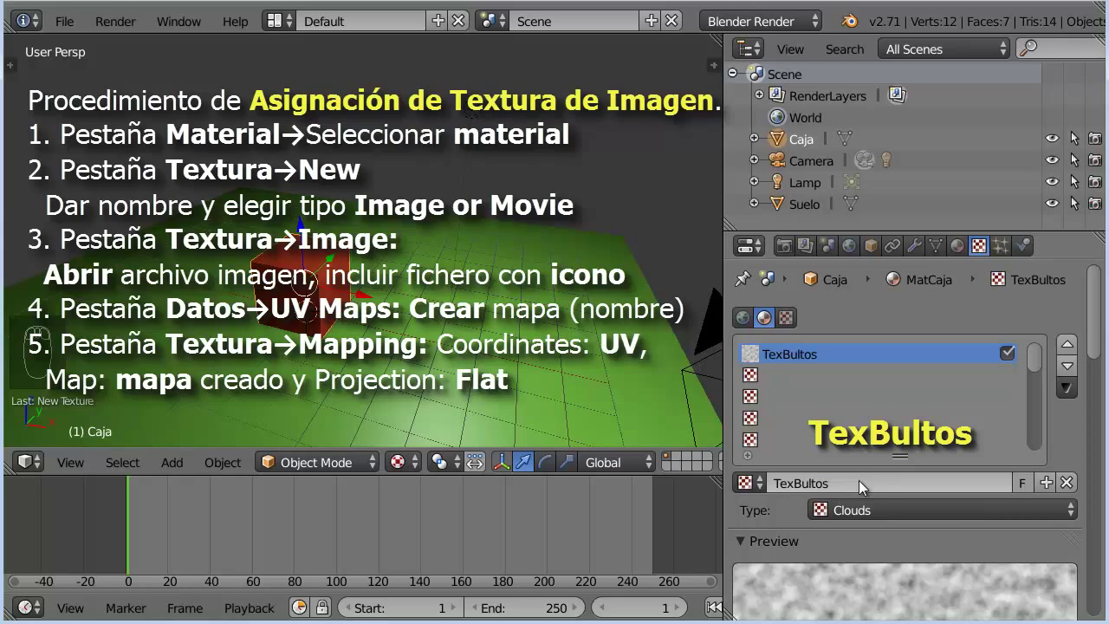
pyautogui.moveTo(926, 510); pyautogui.dragTo(1062, 375)
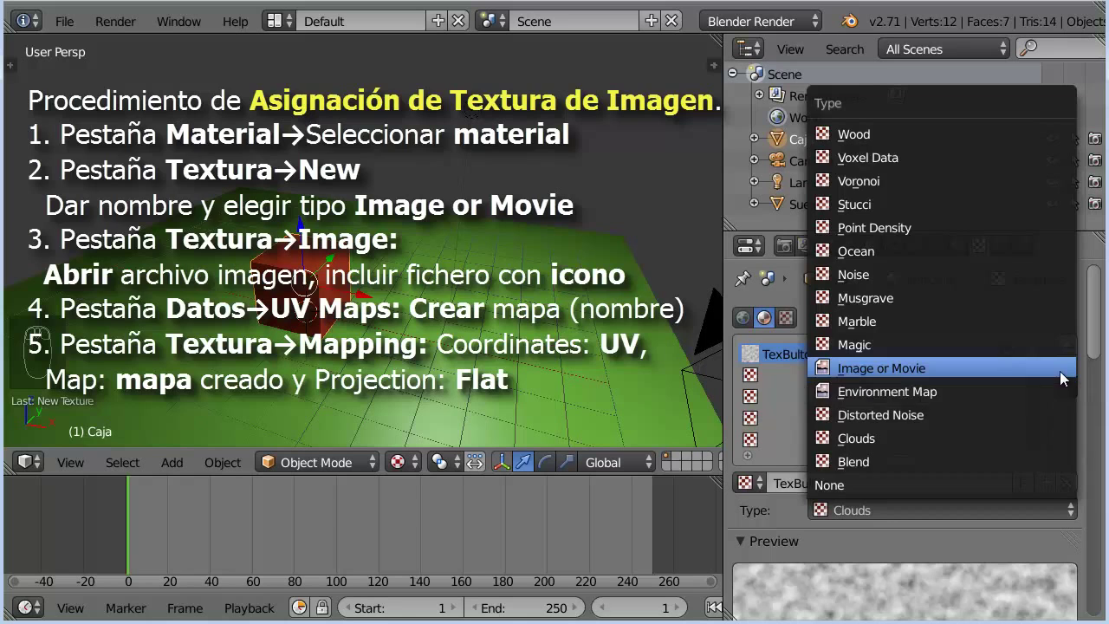
pyautogui.moveTo(1098, 352); pyautogui.dragTo(1024, 484)
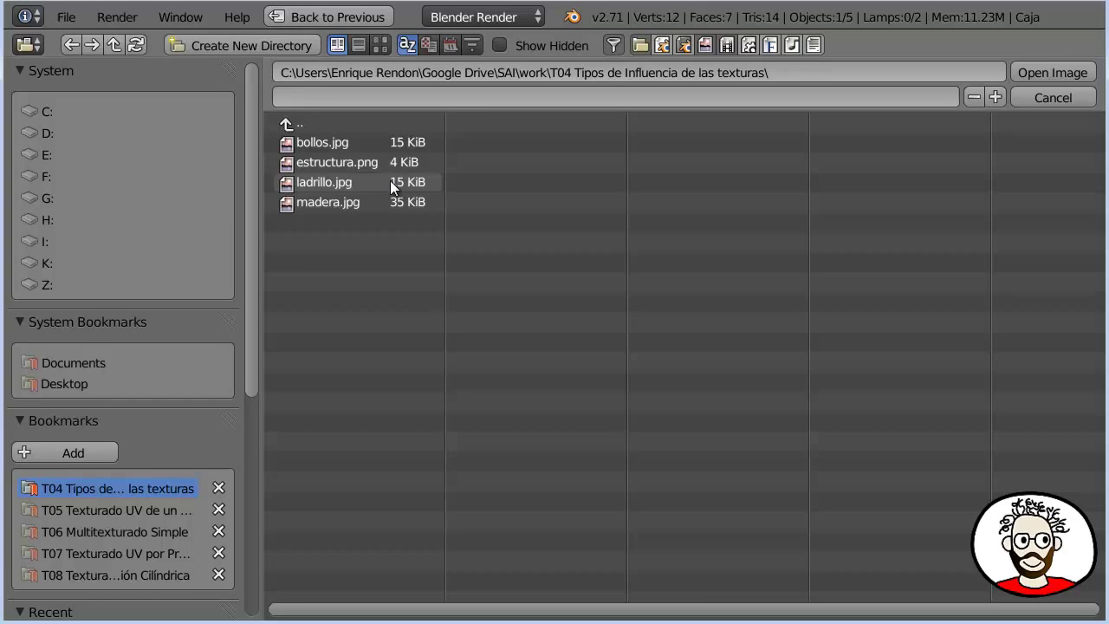
# Load bollos.jpg into the texture and add a new UV map to the cube's mesh
pyautogui.moveTo(337, 142); pyautogui.dragTo(755, 539)
pyautogui.moveTo(754, 539); pyautogui.dragTo(926, 581)
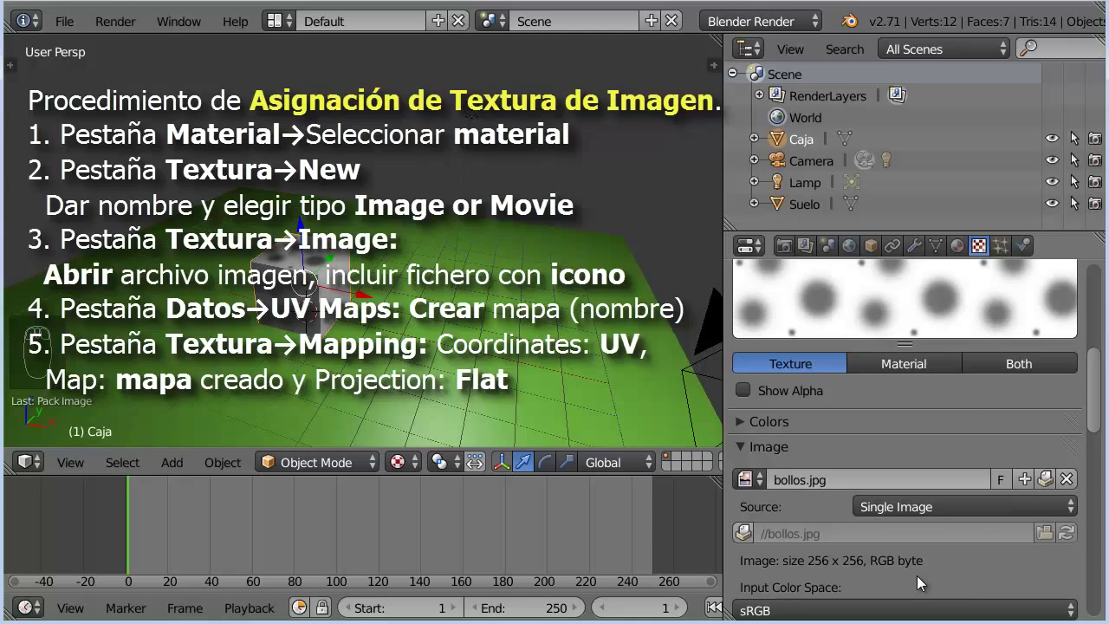
pyautogui.moveTo(943, 250); pyautogui.dragTo(798, 483)
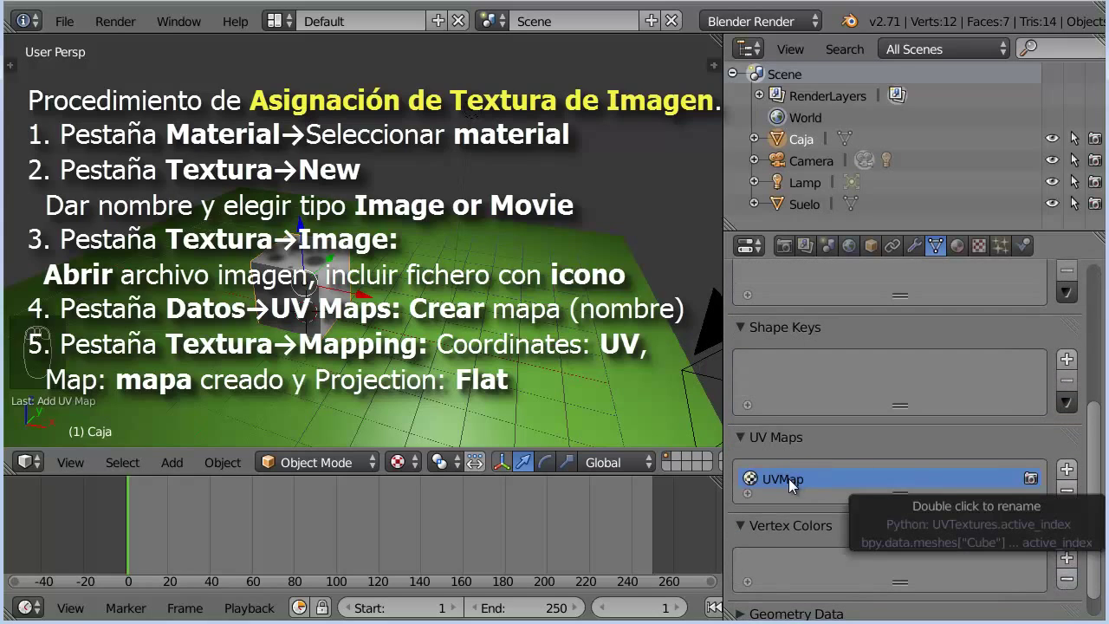
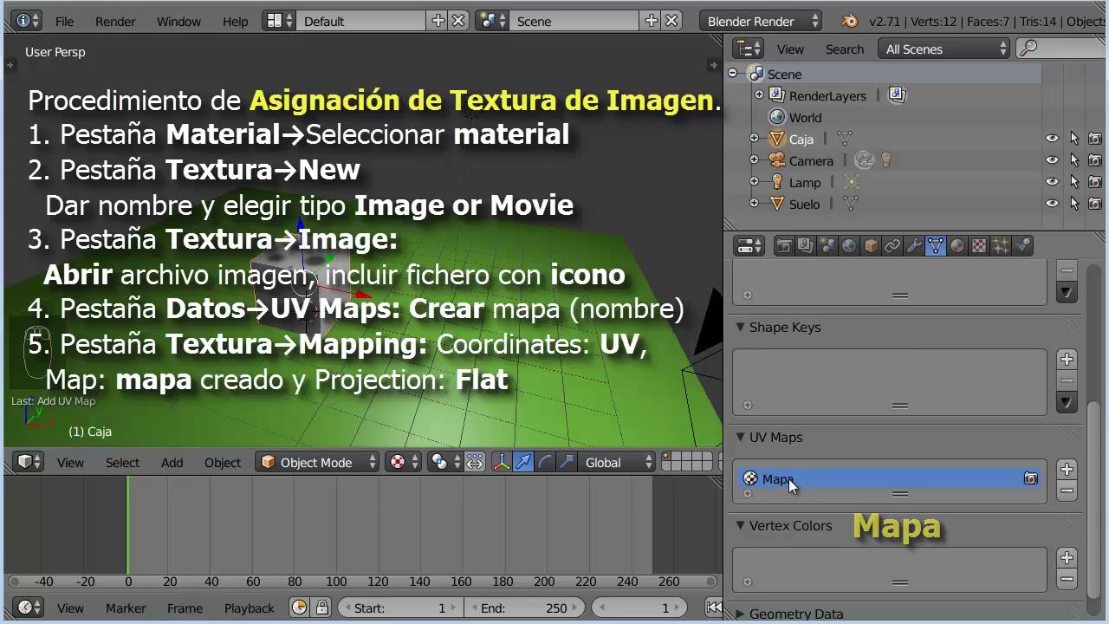
# Map the texture with UV coordinates through the Mapa UV map, flat projection
pyautogui.moveTo(992, 249); pyautogui.dragTo(1005, 393)
pyautogui.moveTo(1001, 384); pyautogui.dragTo(992, 189)
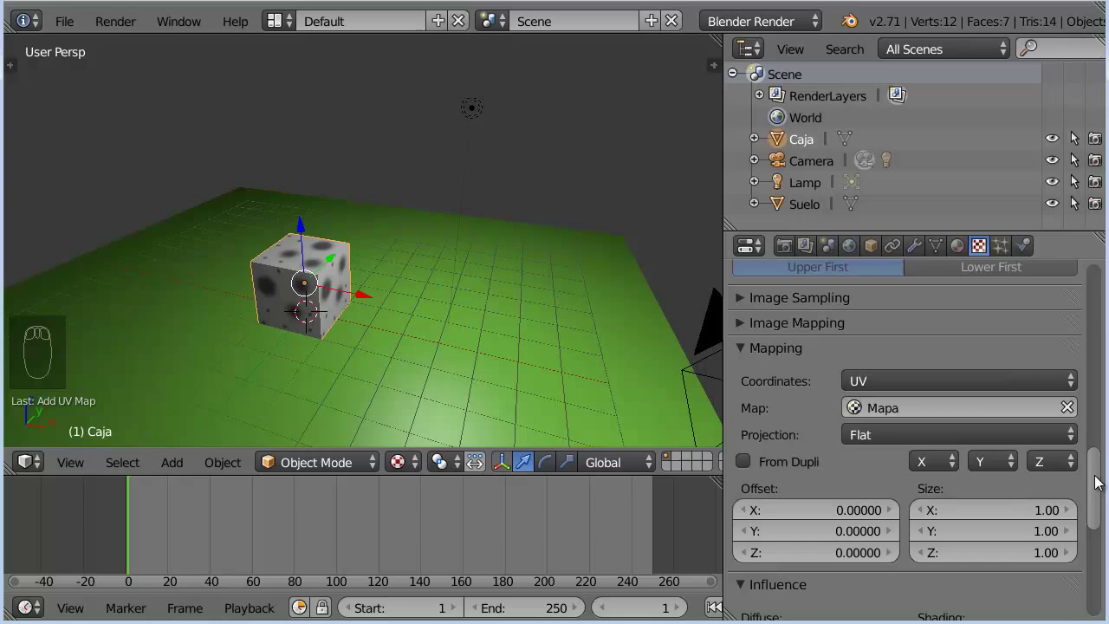
pyautogui.moveTo(1096, 479); pyautogui.dragTo(1091, 543)
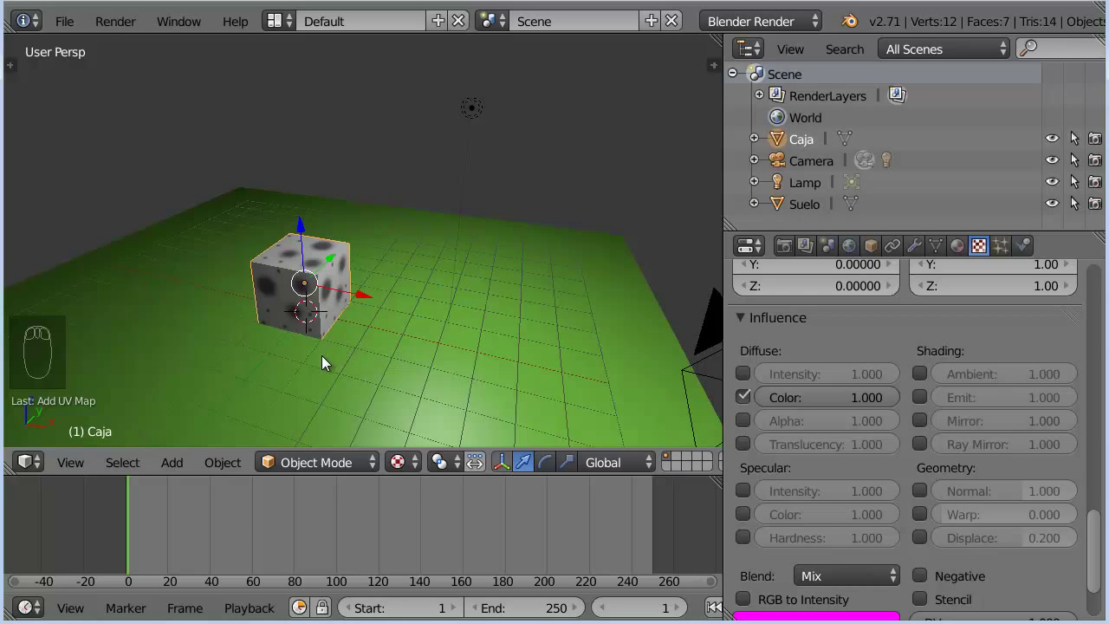
# Enable the texture's Normal influence and disable Diffuse Color so it bumps instead of tints
pyautogui.moveTo(294, 363); pyautogui.dragTo(929, 441)
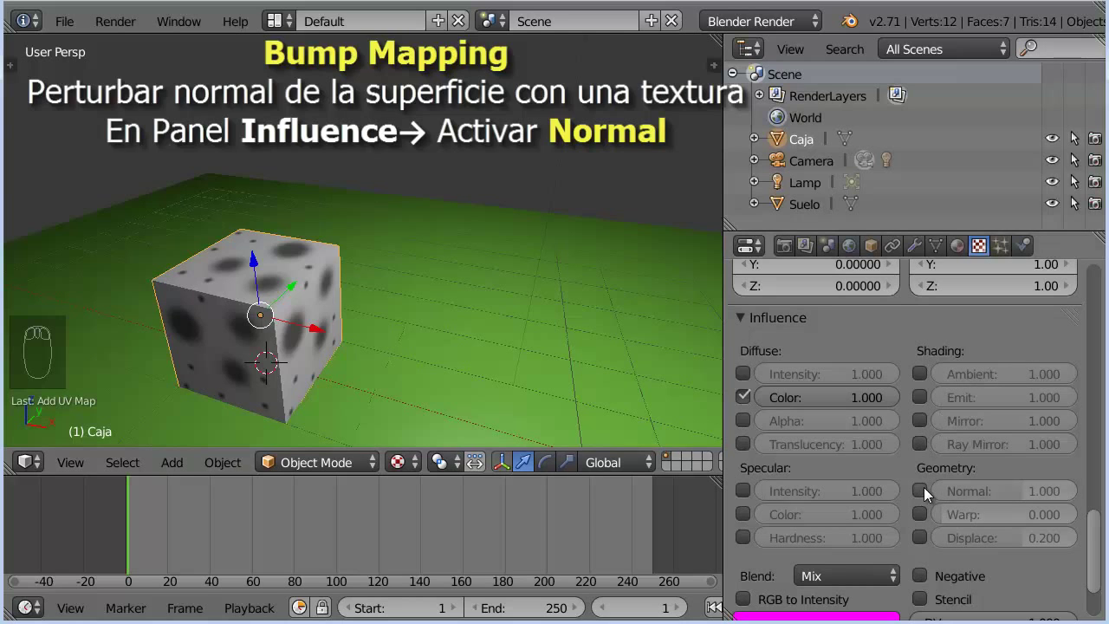
pyautogui.moveTo(927, 490); pyautogui.dragTo(439, 334)
pyautogui.moveTo(421, 338); pyautogui.dragTo(529, 276)
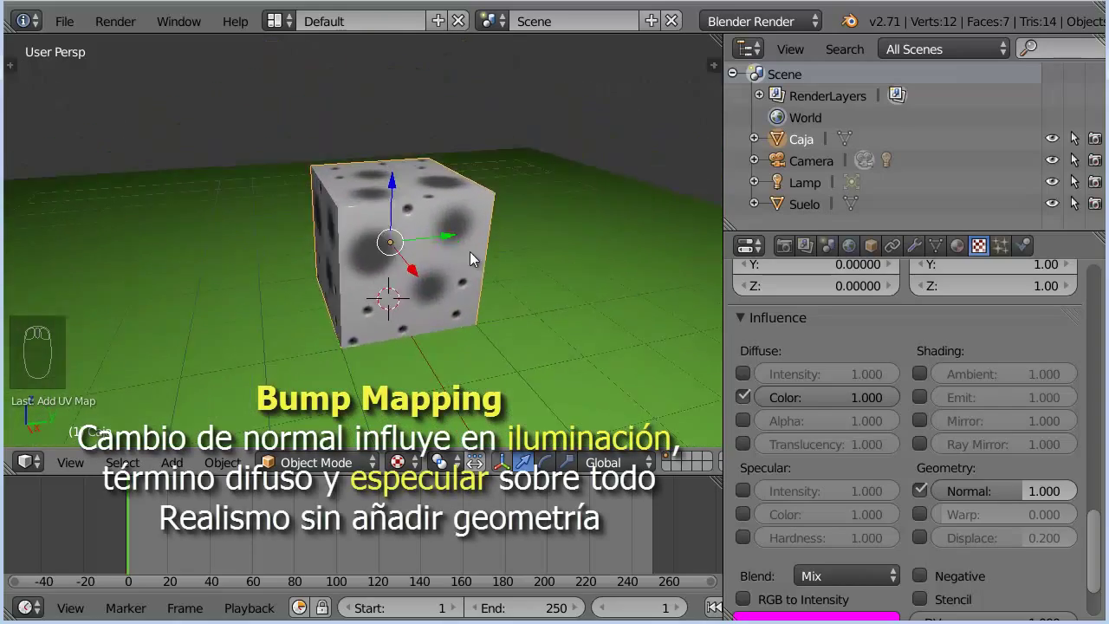
pyautogui.moveTo(509, 260); pyautogui.dragTo(541, 257)
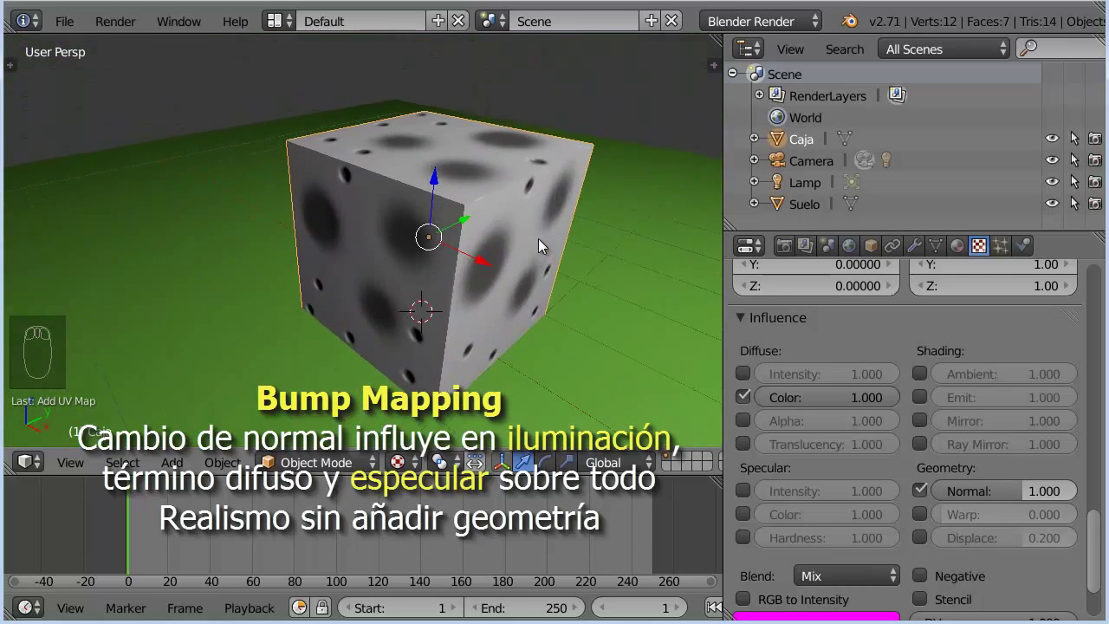
pyautogui.moveTo(487, 250); pyautogui.dragTo(932, 511)
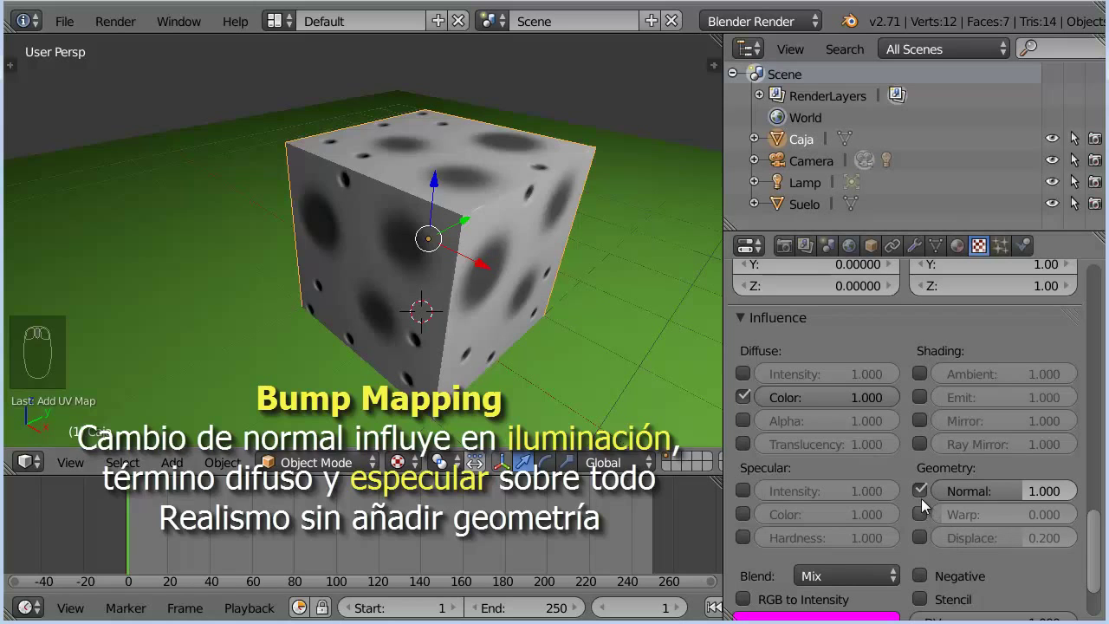
pyautogui.moveTo(747, 396); pyautogui.dragTo(565, 304)
pyautogui.moveTo(565, 306); pyautogui.dragTo(553, 310)
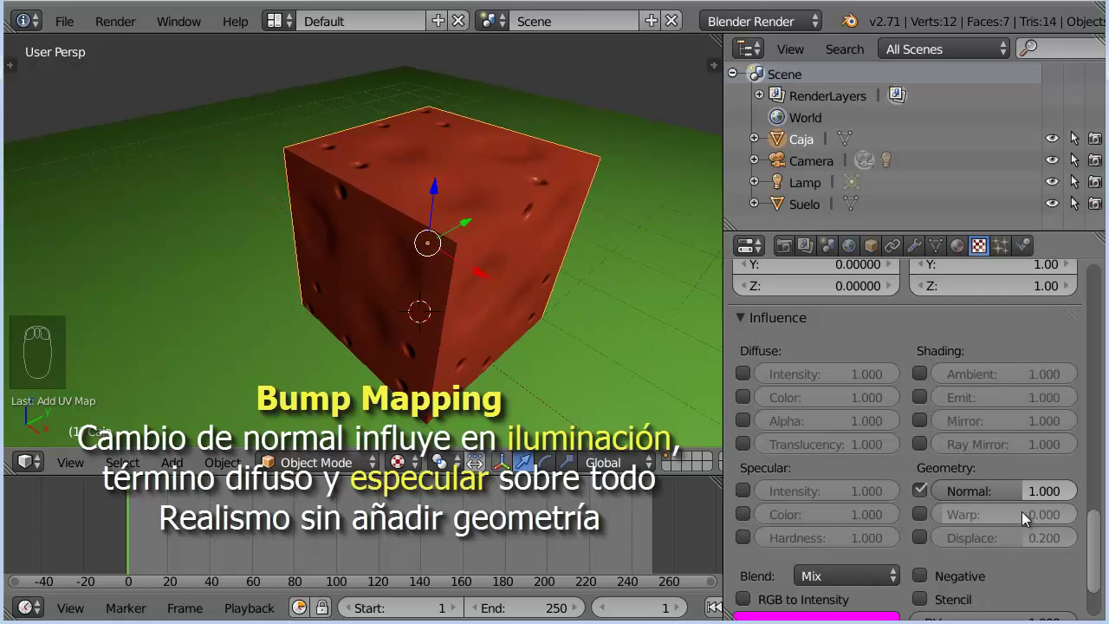
# Try a negative bump strength, then settle on a normal strength of about 2.905
pyautogui.moveTo(1026, 499); pyautogui.dragTo(1056, 505)
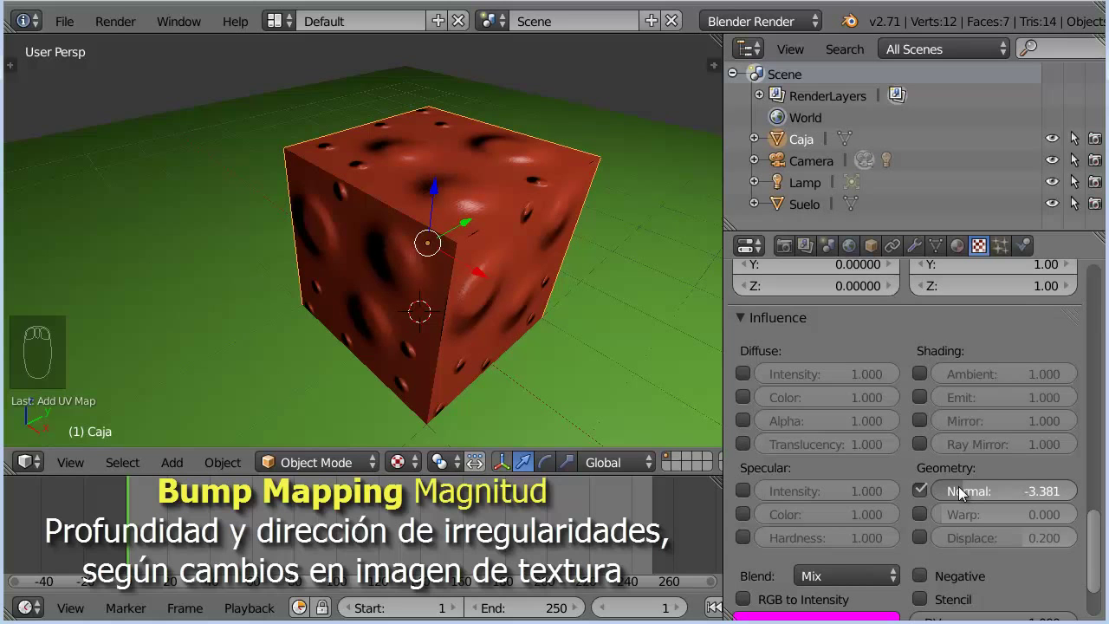
pyautogui.moveTo(646, 354); pyautogui.dragTo(688, 348)
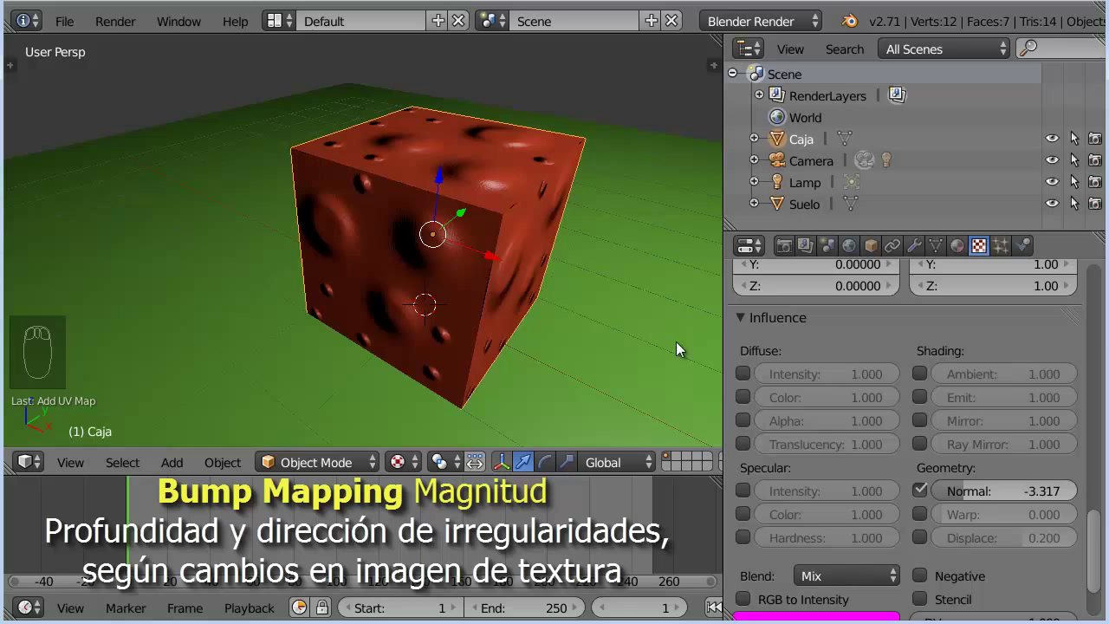
pyautogui.moveTo(969, 499); pyautogui.dragTo(948, 440)
pyautogui.moveTo(655, 321); pyautogui.dragTo(631, 332)
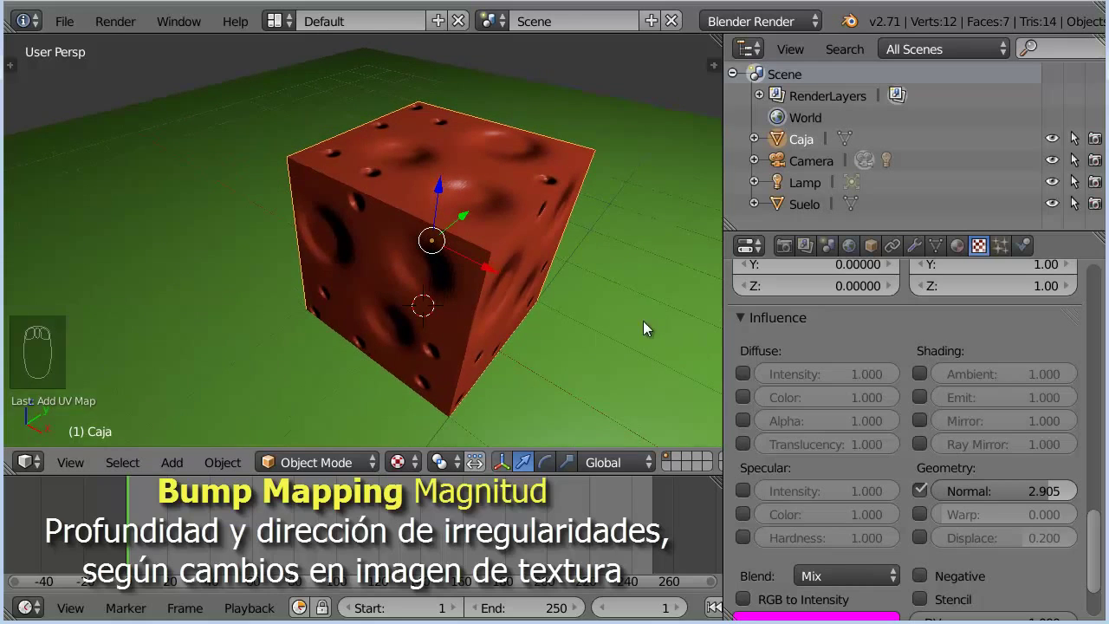
pyautogui.scroll(3)
# Set the normal strength to 2.000 and keep the Low Quality bump mapping method
pyautogui.moveTo(637, 304); pyautogui.dragTo(603, 299)
pyautogui.moveTo(607, 292); pyautogui.dragTo(606, 291)
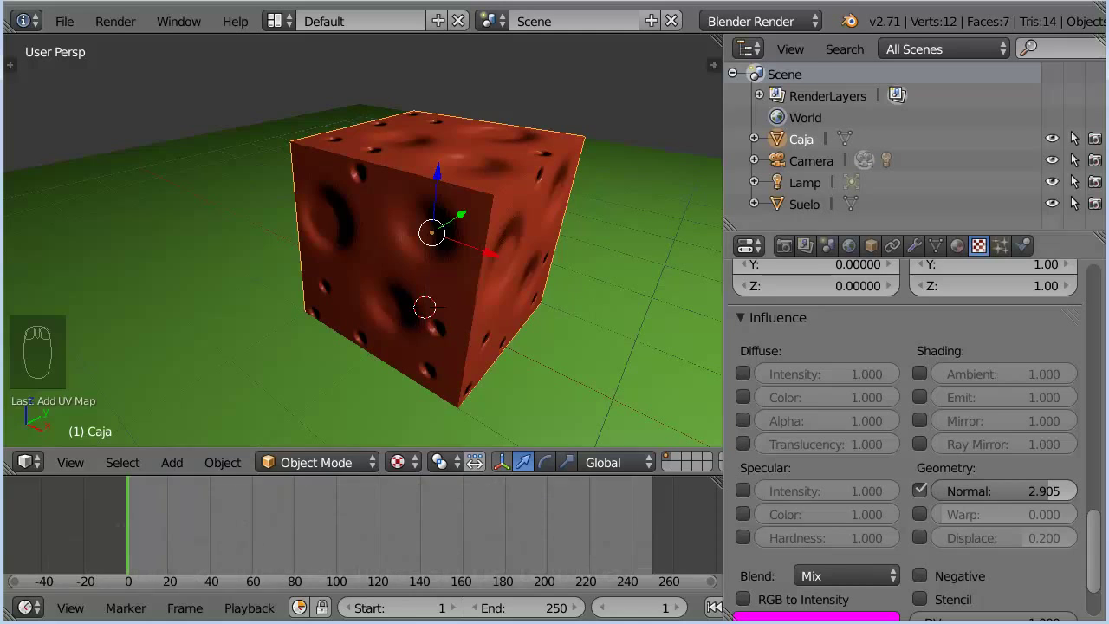
pyautogui.moveTo(1014, 490); pyautogui.dragTo(1067, 493)
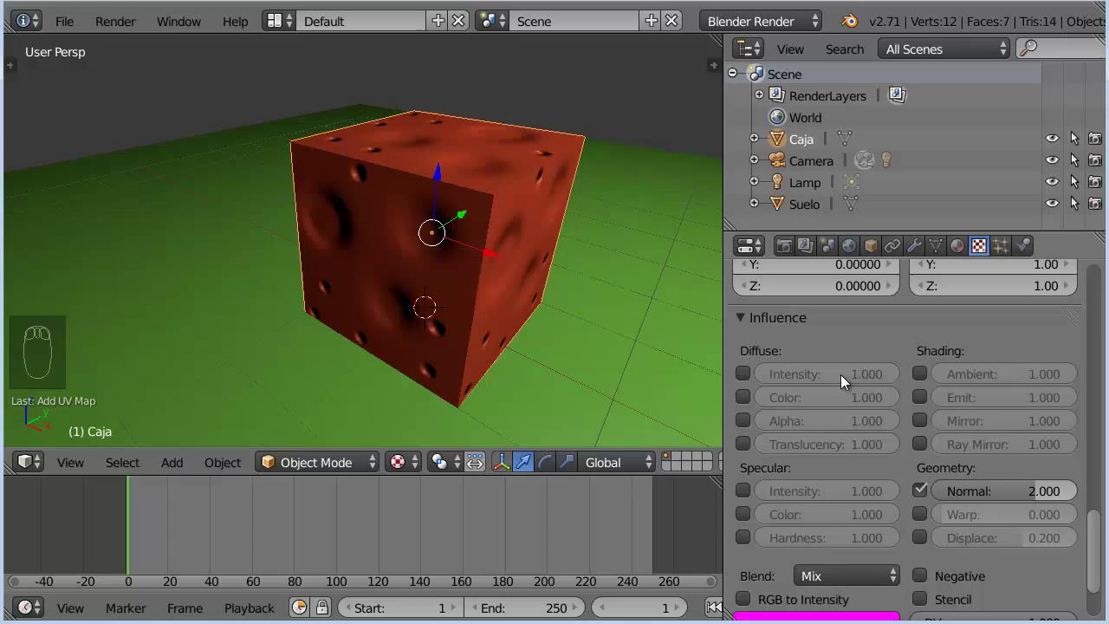
pyautogui.moveTo(1106, 555); pyautogui.dragTo(863, 510)
pyautogui.click(864, 510)
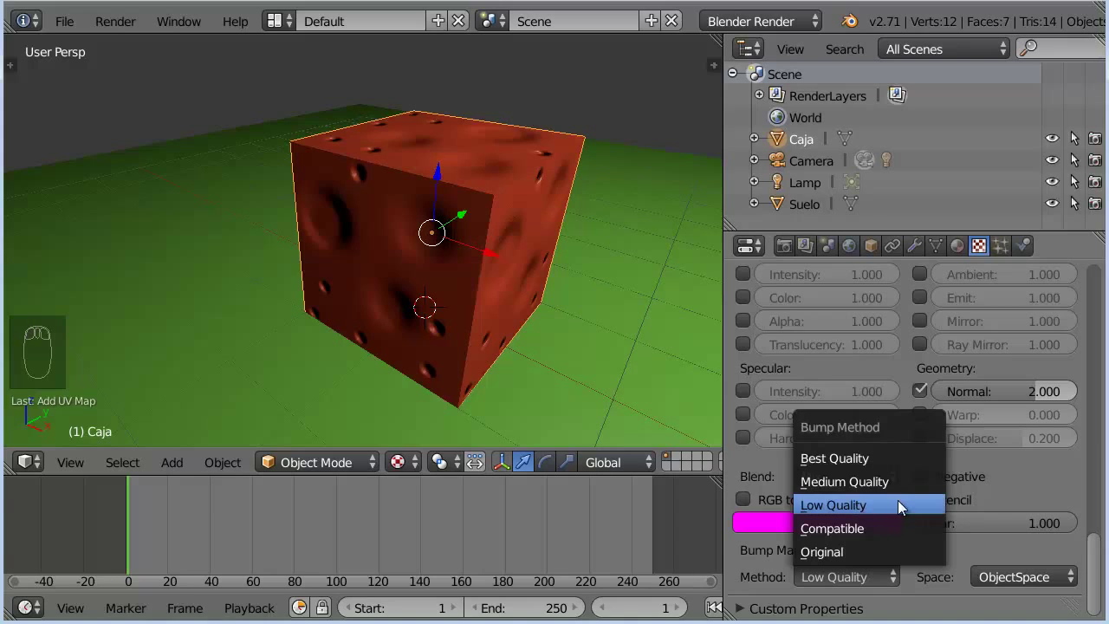
pyautogui.moveTo(1036, 589); pyautogui.dragTo(1041, 538)
pyautogui.click(1041, 538)
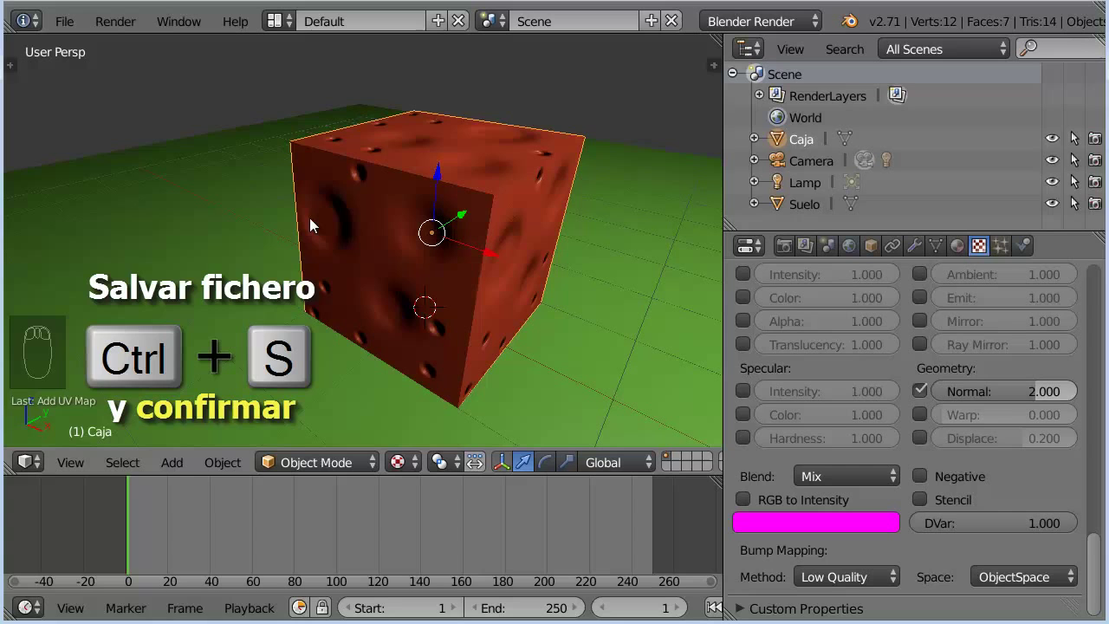
# Confirm saving the file and start a new default file with the small cube scene
pyautogui.press('c')
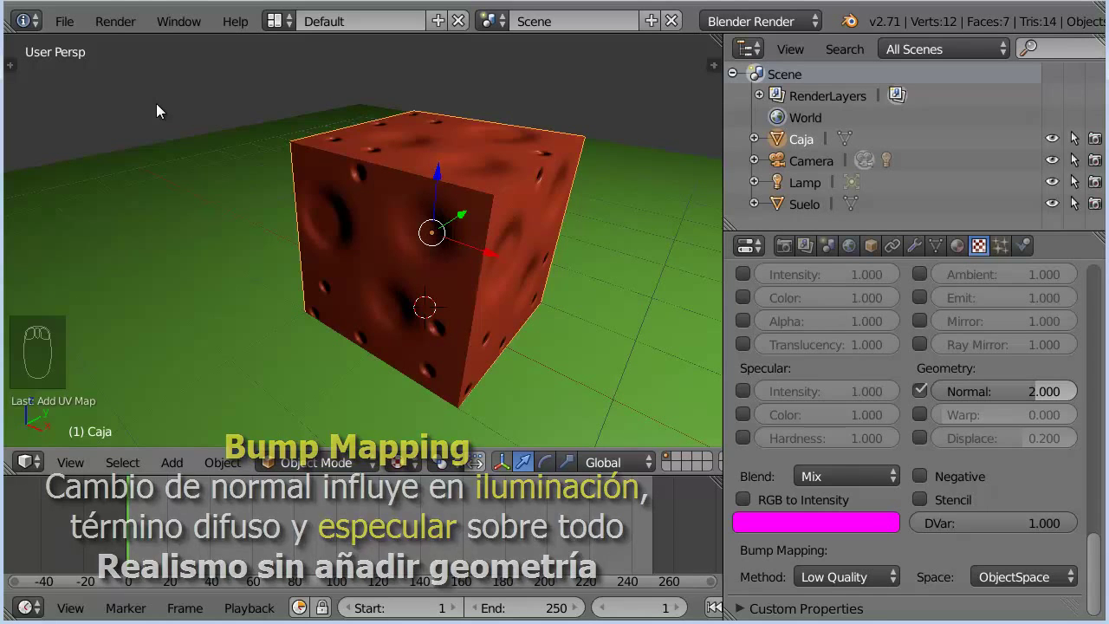
pyautogui.moveTo(69, 31); pyautogui.dragTo(719, 162)
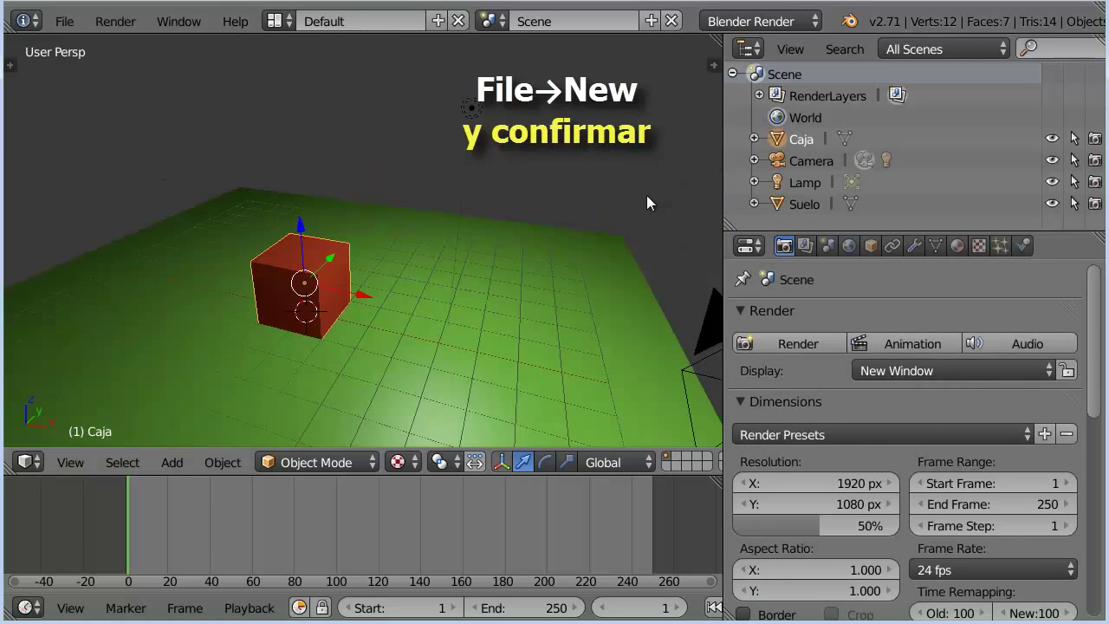
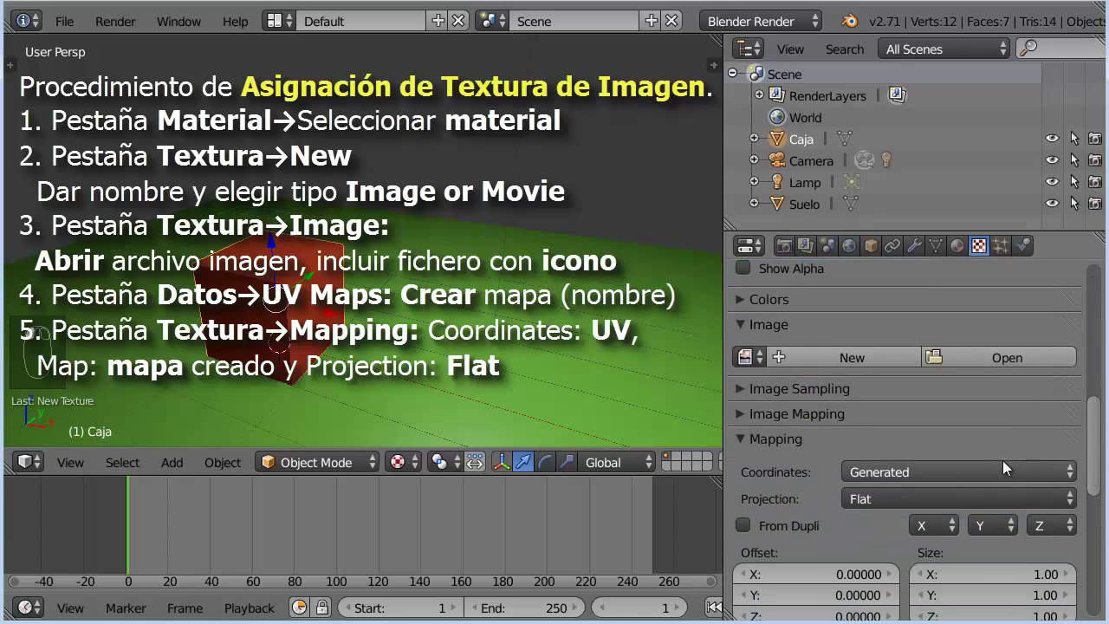
# Load estructura.png as the texture image and pack it into the blend file
pyautogui.click(1027, 360)
pyautogui.moveTo(340, 167); pyautogui.dragTo(814, 435)
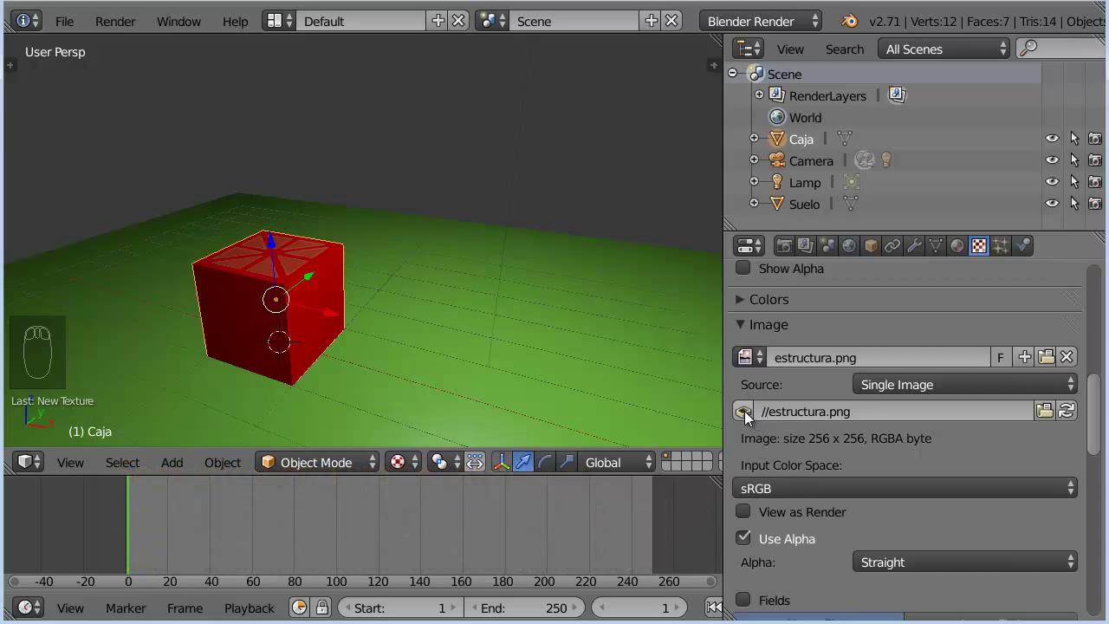
pyautogui.click(750, 416)
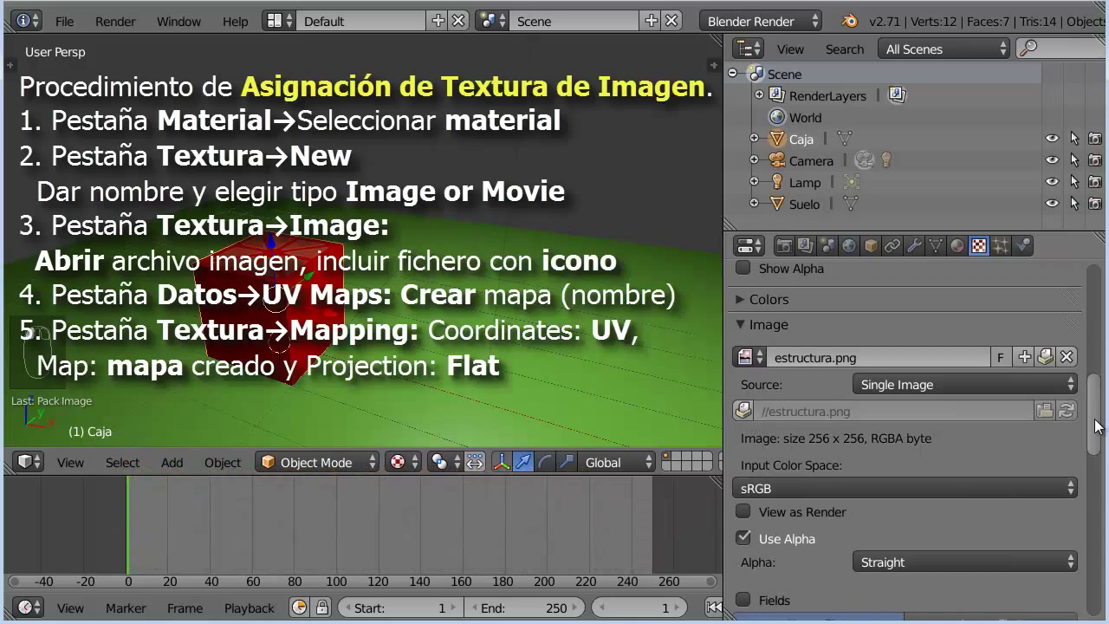
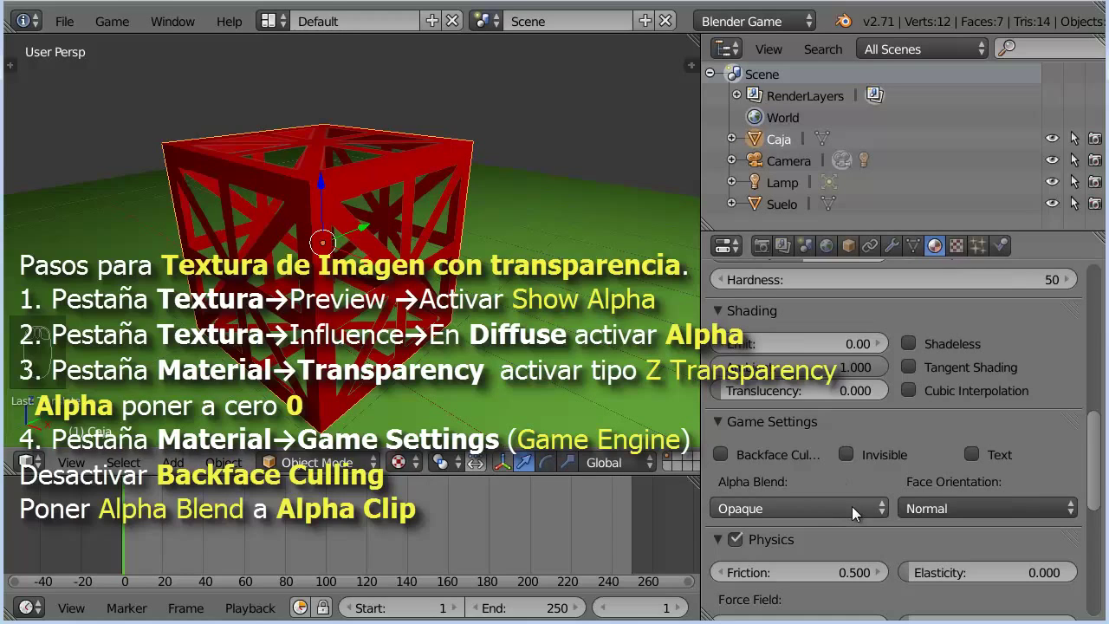
# Set the material's game Alpha Blend mode to Alpha Clip for the transparent lattice
pyautogui.moveTo(854, 510); pyautogui.dragTo(757, 402)
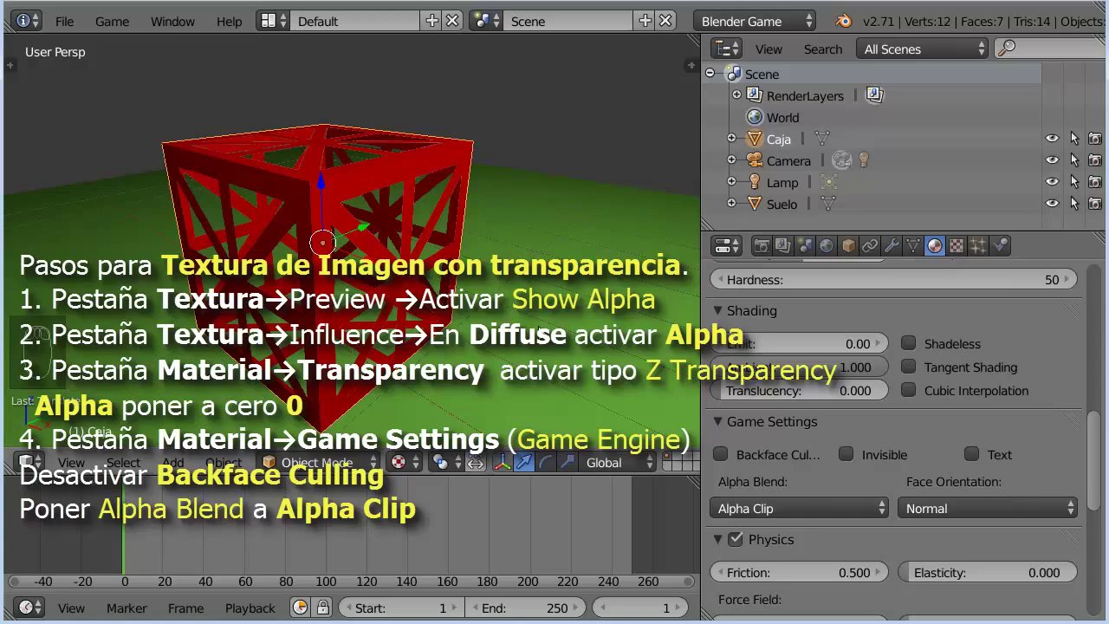